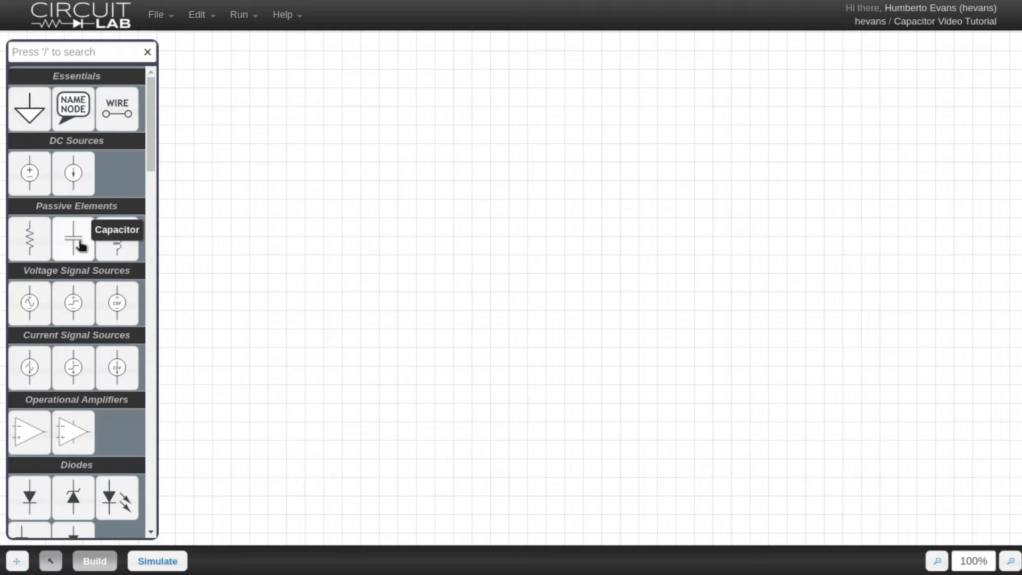
Place a 1 µF capacitor C1 on the empty schematic canvas.
{"action": "left_click", "coordinate": [632, 279]}
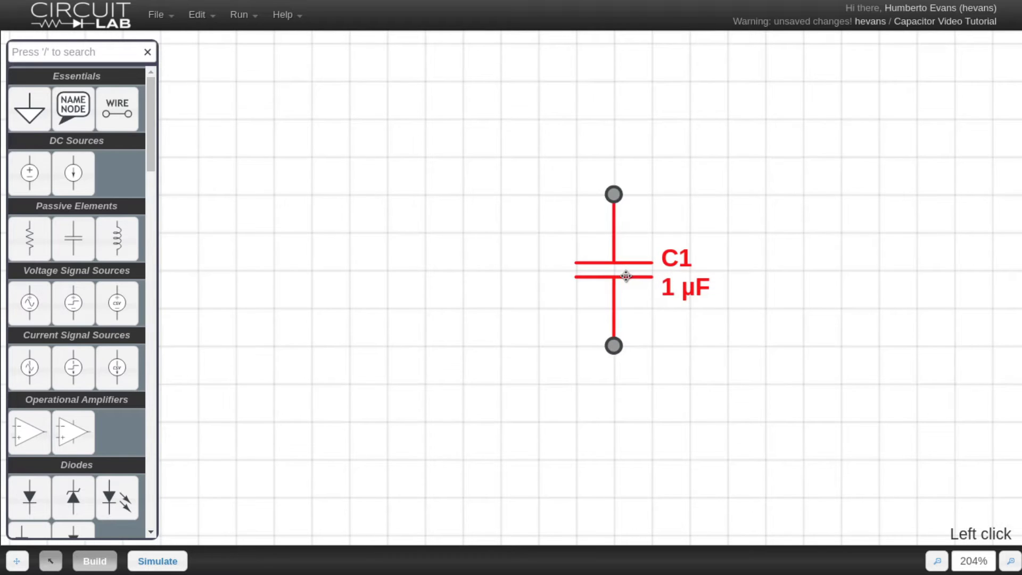
Set C1's capacitance to 10u in its properties, then revisit its display option.
{"action": "left_click", "coordinate": [505, 276]}
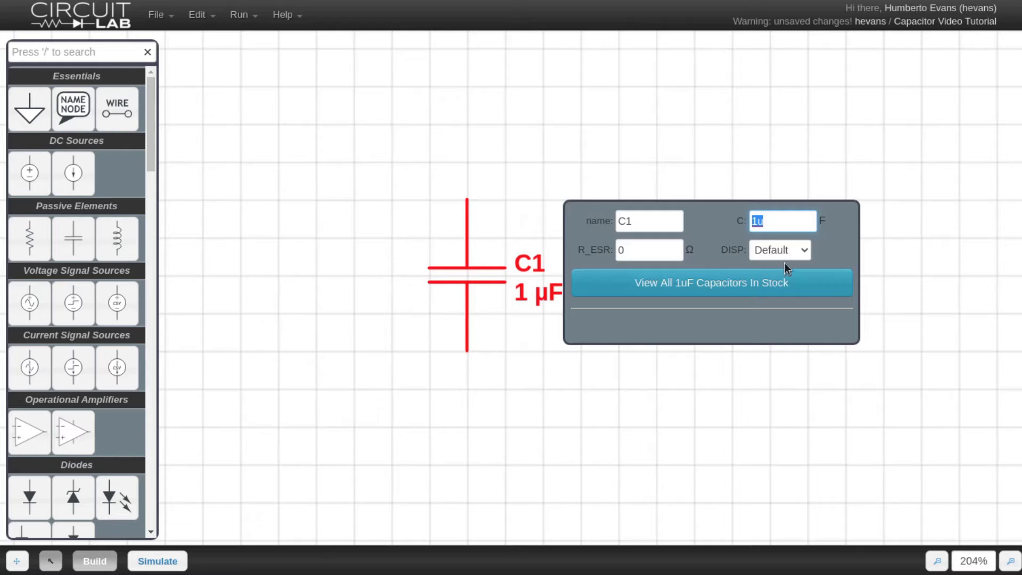
{"action": "key", "text": "Left"}
{"action": "key", "text": "0"}
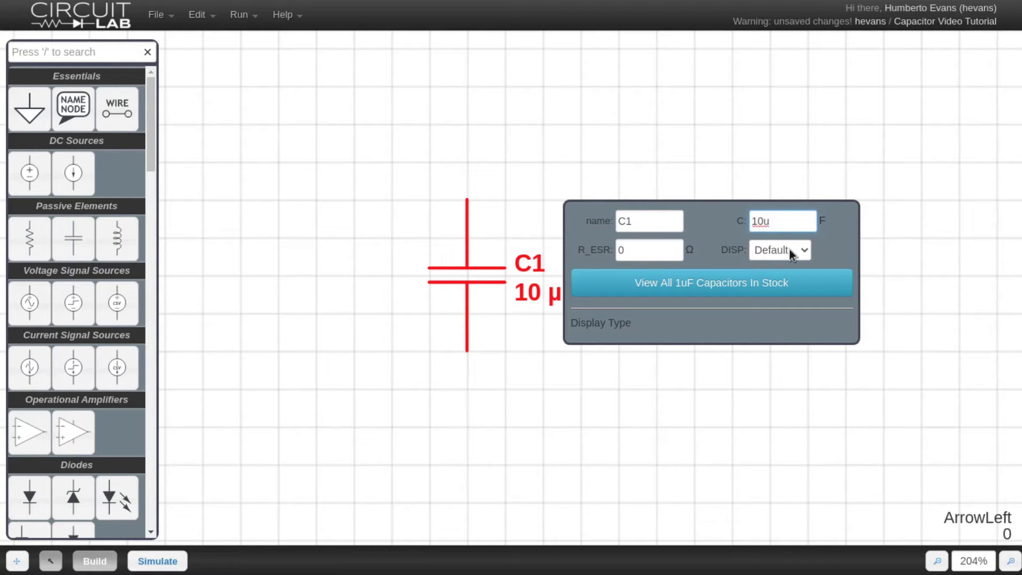
{"action": "key", "text": "Return"}
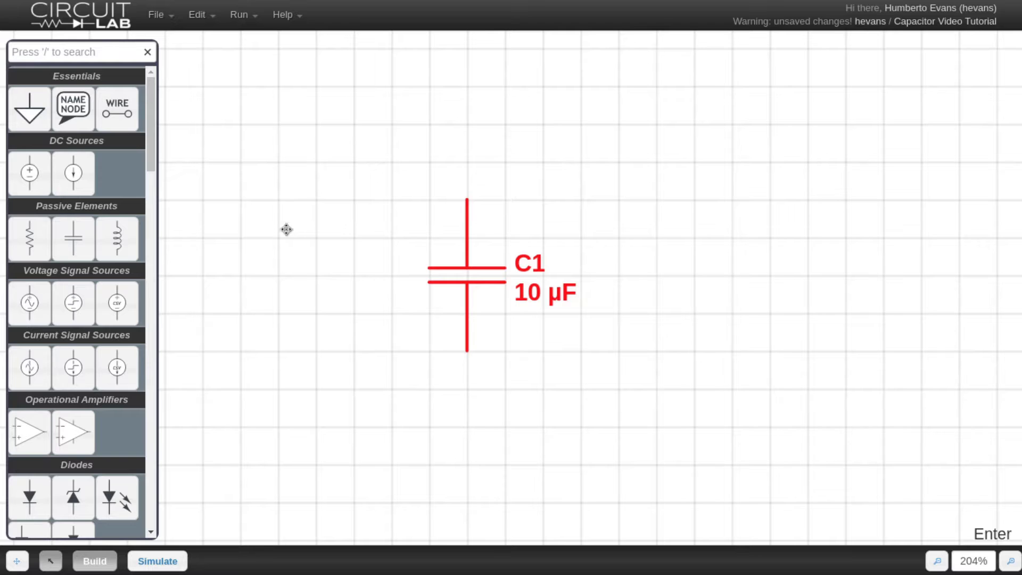
{"action": "left_click", "coordinate": [316, 281]}
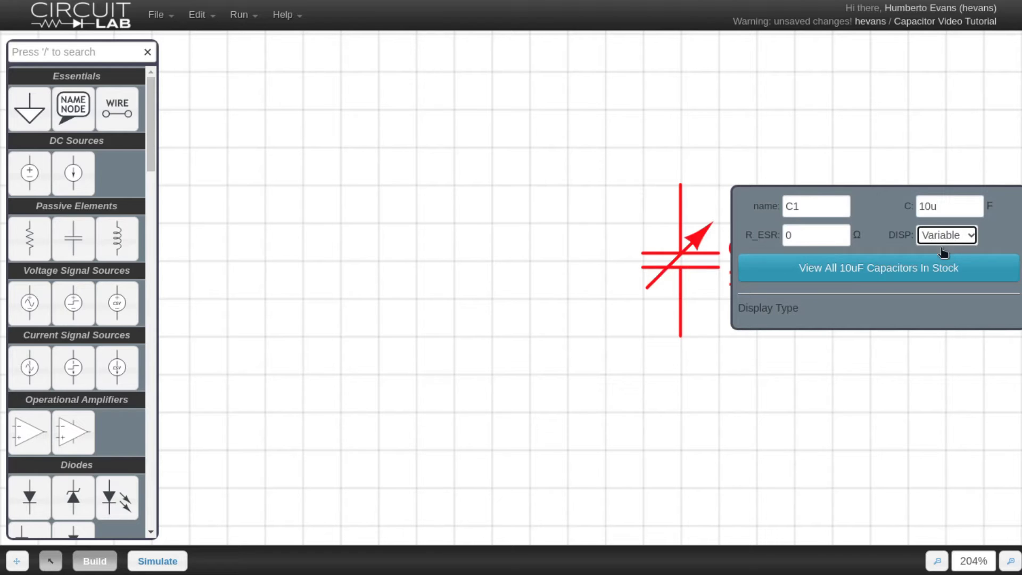
Place sine current source I1 beside C1, wire them in a loop, and ground the bottom wire.
{"action": "left_click", "coordinate": [542, 266]}
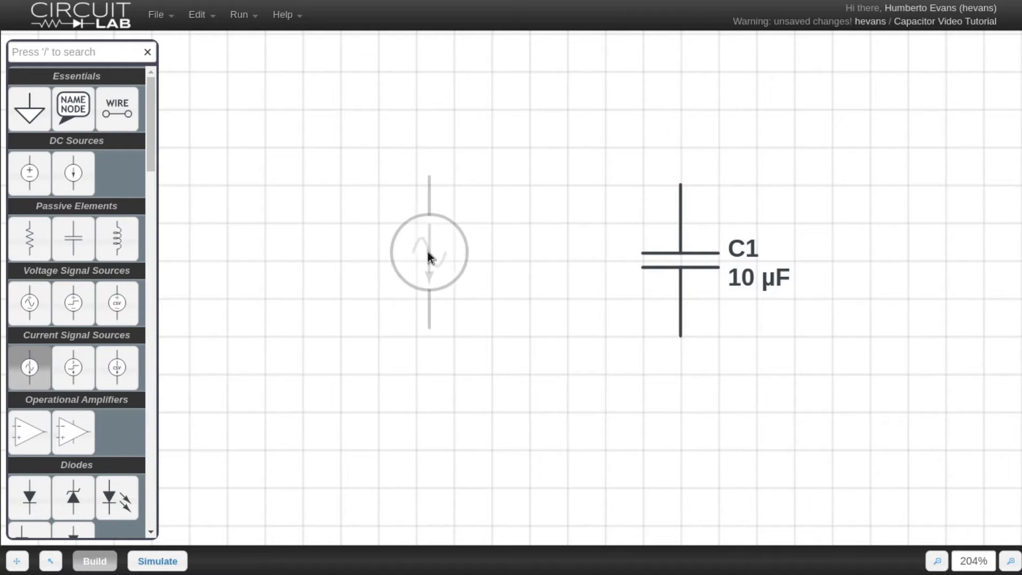
{"action": "left_click", "coordinate": [423, 269]}
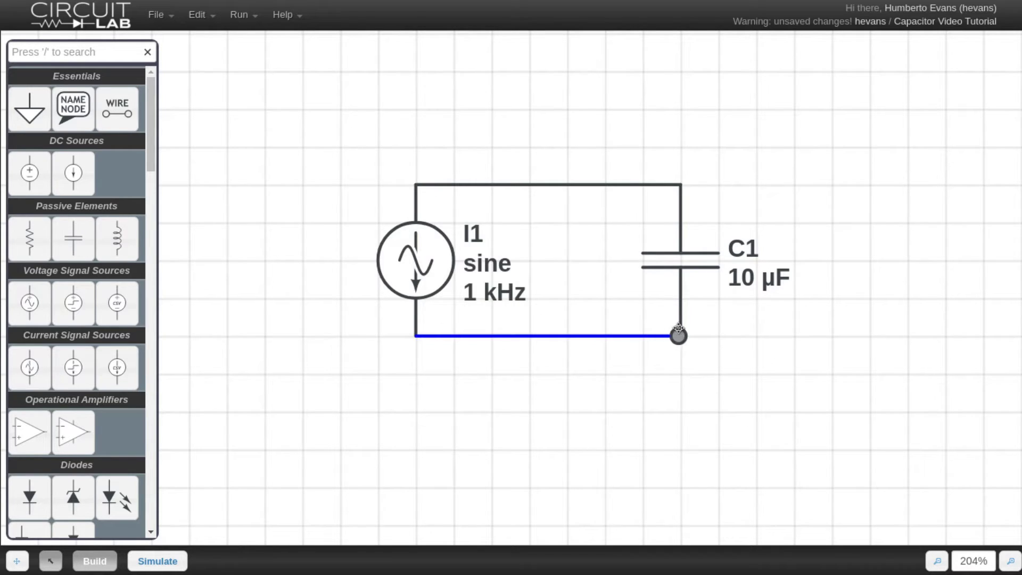
{"action": "key", "text": "g"}
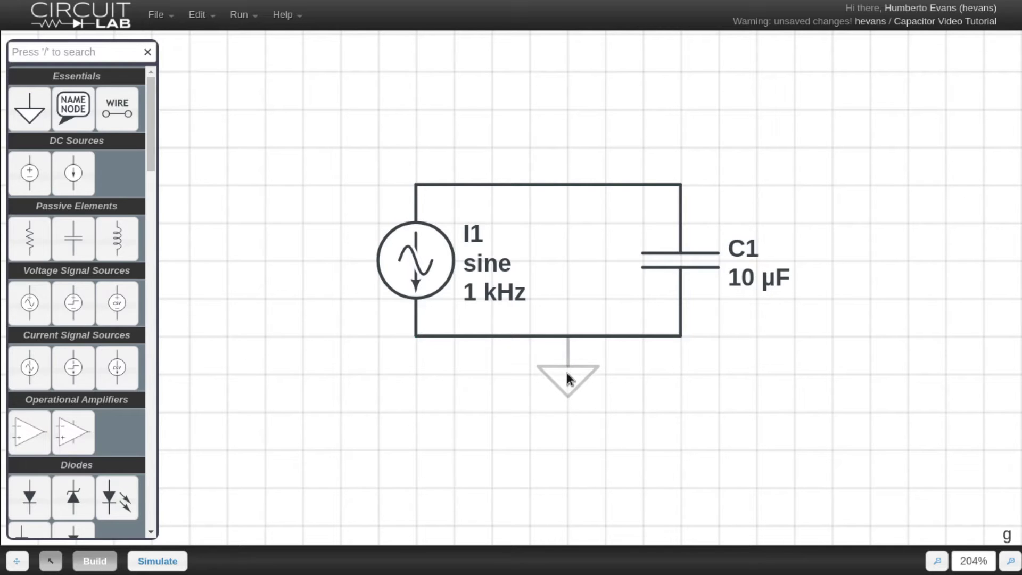
{"action": "left_click", "coordinate": [571, 378]}
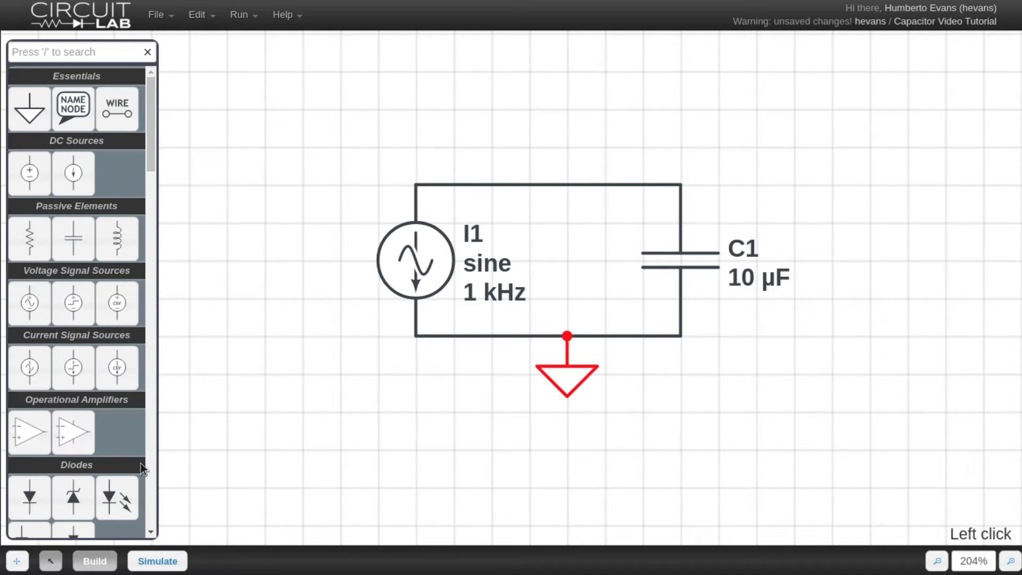
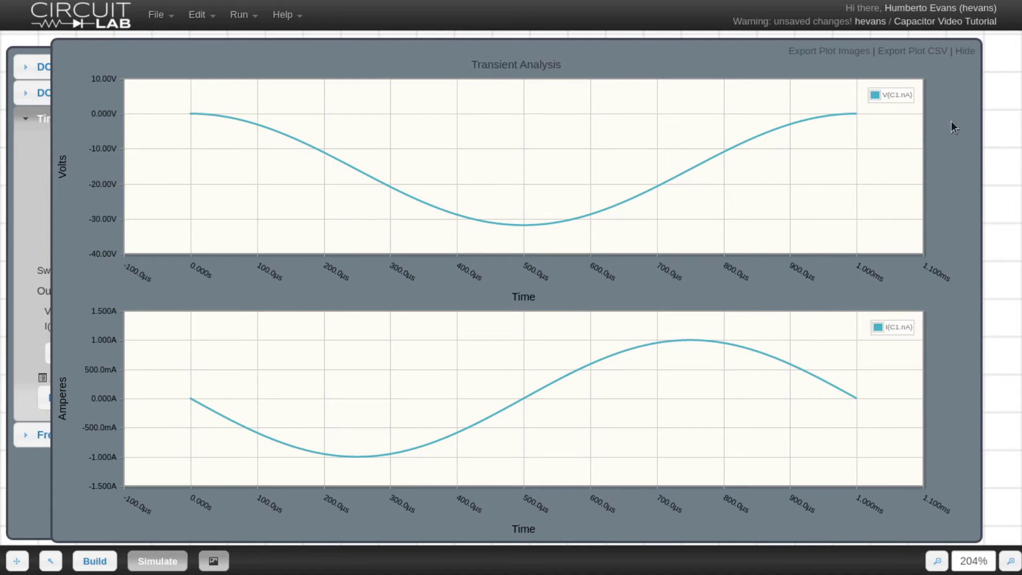
Hide the transient plots of V(C1.nA) and I(C1.nA) and return to the schematic.
{"action": "left_click", "coordinate": [971, 56]}
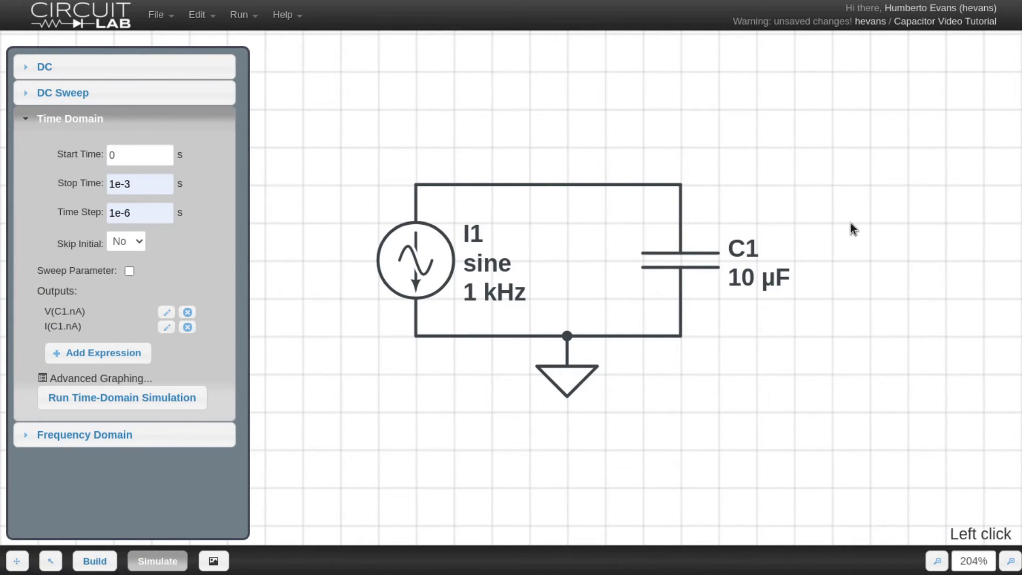
{"action": "left_click", "coordinate": [575, 246]}
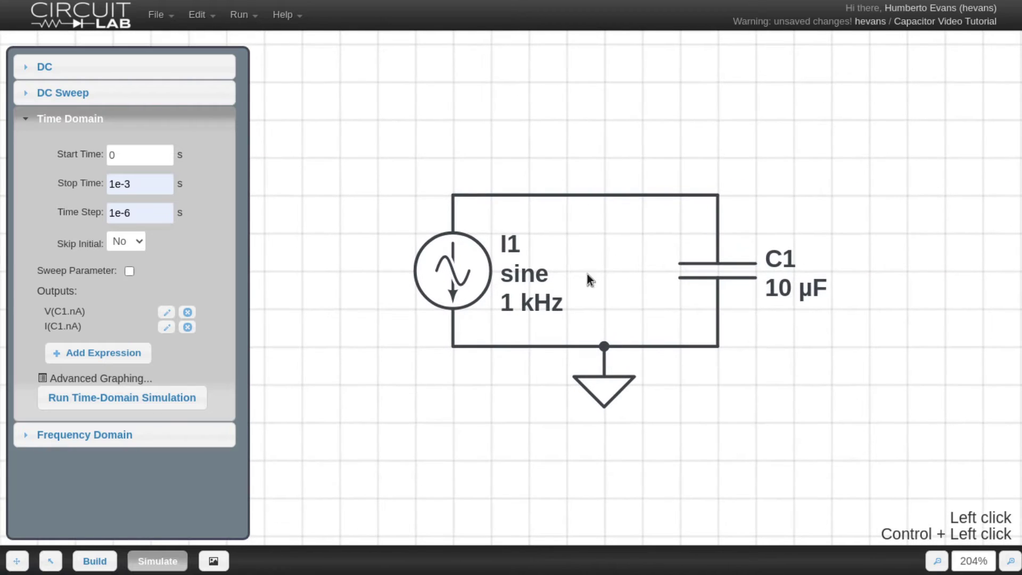